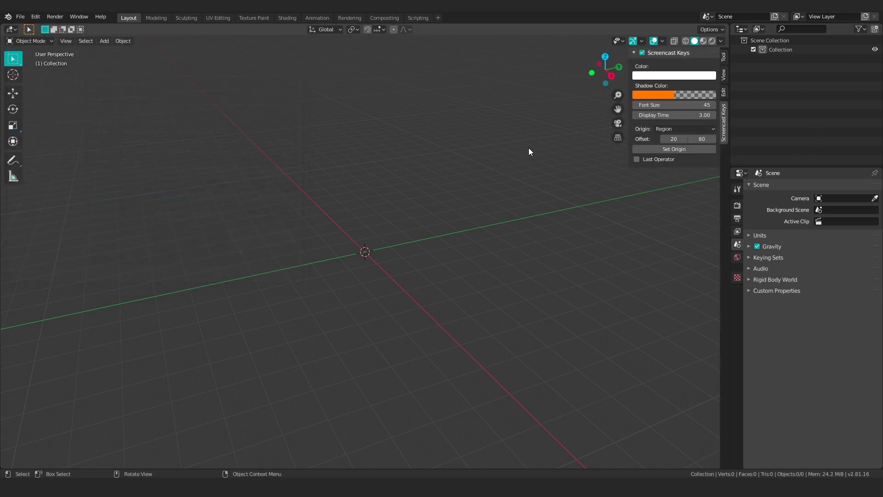
- Clear the start-up screen and close the viewport side panel
left_click(384, 225)
left_click(300, 193)
left_click(645, 75)
double_click(432, 128)
double_click(379, 130)
key("n")
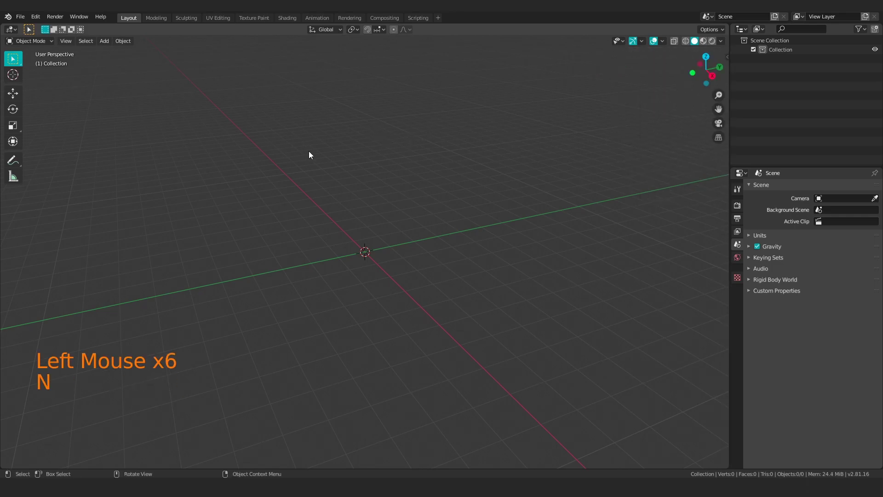
- Import the scanned textured mesh and select it near the origin
left_click(21, 18)
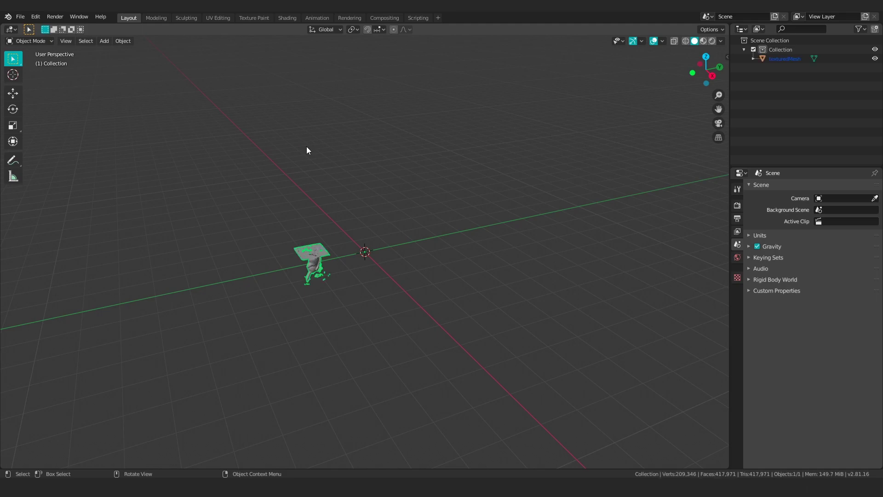
left_click(242, 210)
left_click(304, 266)
scroll("up", 3)
middle_click(265, 223)
scroll("down", 3)
- Rotate the scanned Pikachu upright around X and orient it around Z
right_click(317, 225)
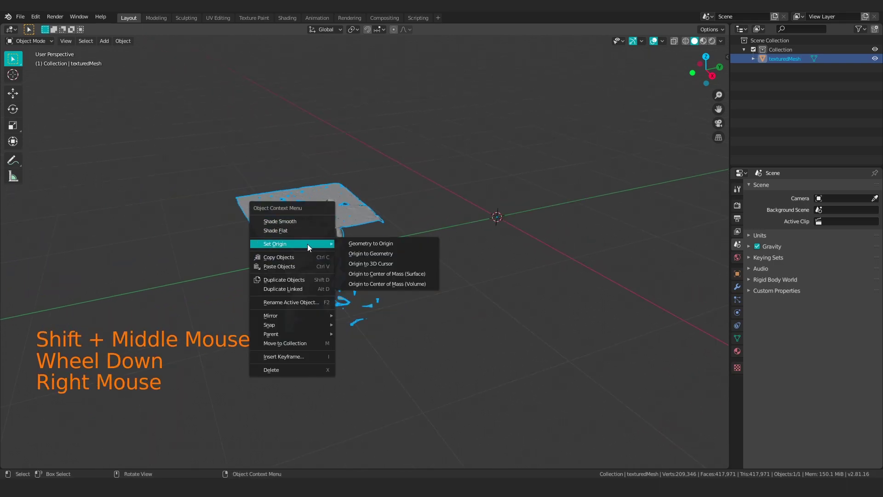
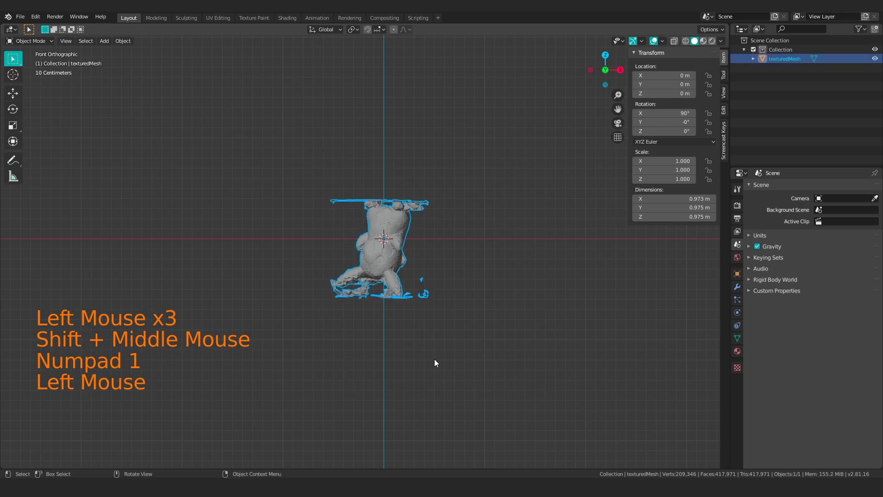
key("r")
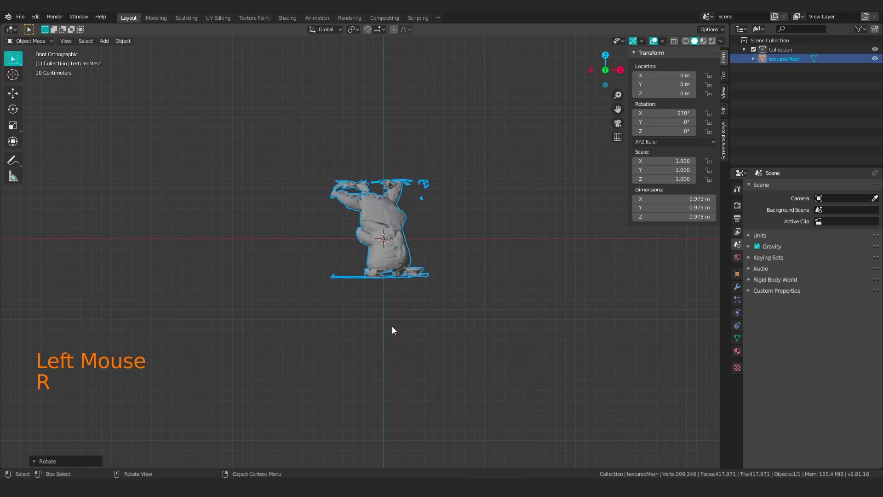
key("ctrl+a")
key("r")
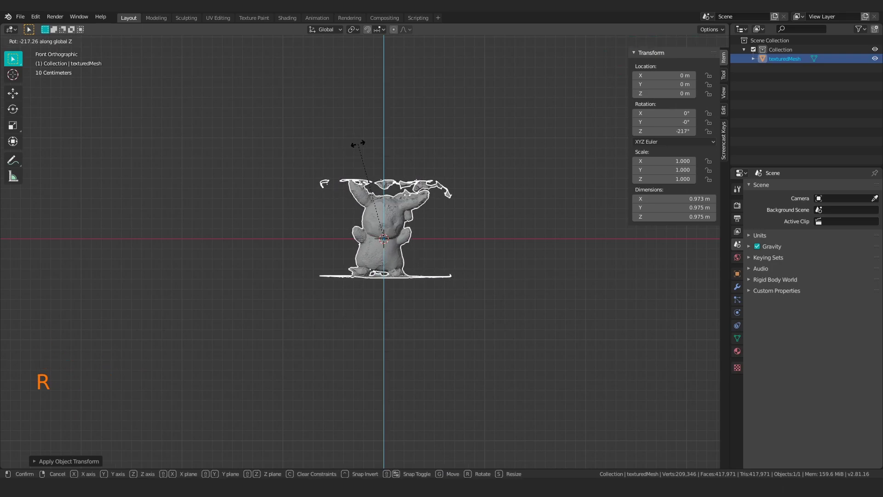
key("ctrl+a")
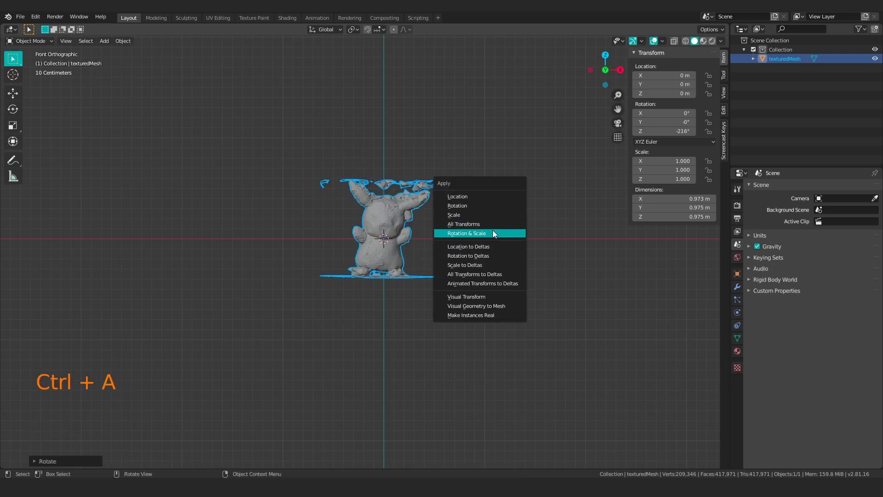
- Apply rotation and scale, then lift the model along Z onto the ground
key("g")
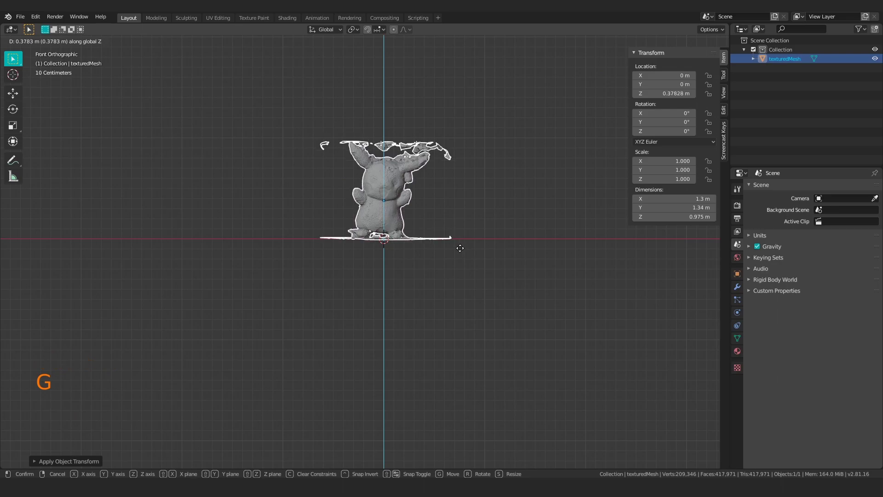
key("ctrl+a")
middle_click(408, 210)
scroll("up", 3)
middle_click(455, 236)
- In Edit Mode with X-ray and lasso select, delete the fragments above the head
key("z")
key("Tab")
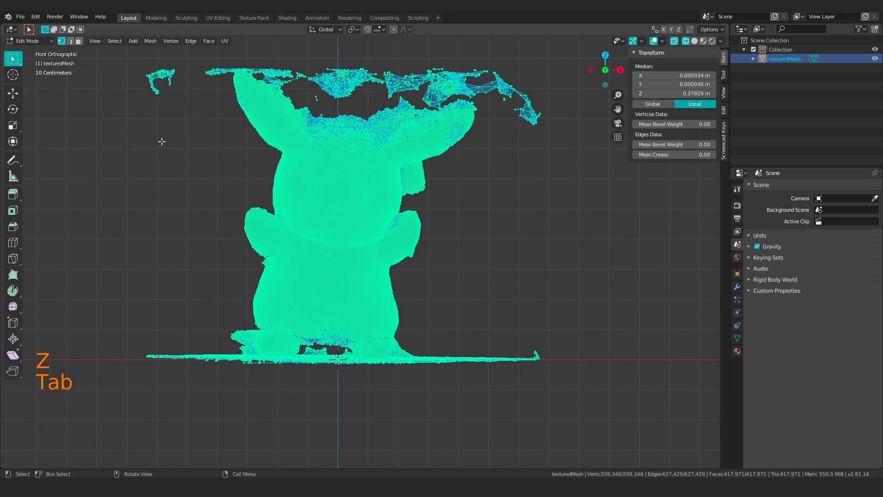
middle_click(166, 153)
key("a")
middle_click(189, 187)
left_click(22, 67)
left_click(127, 152)
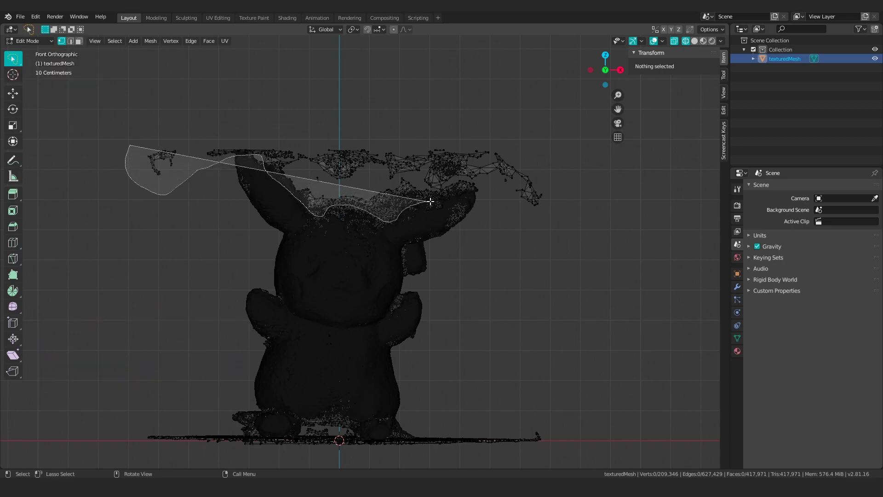
key("x")
- Lasso the stray debris near the feet and floor and delete those vertices
middle_click(199, 258)
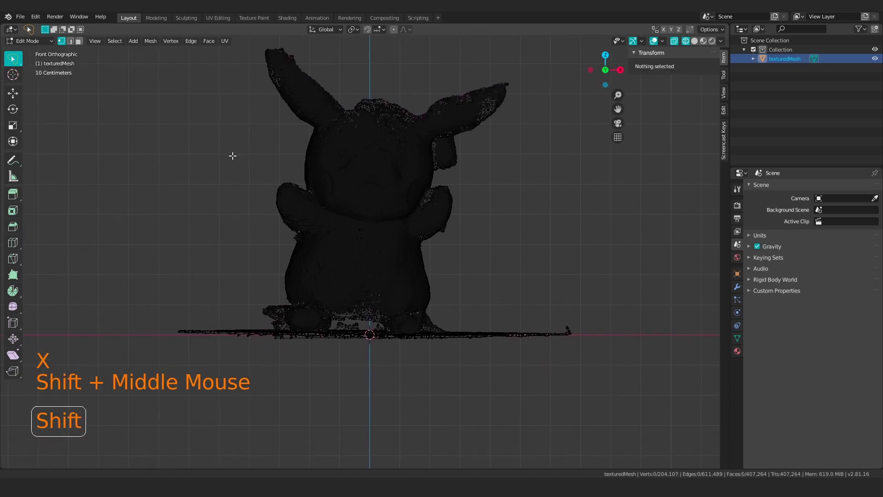
middle_click(284, 128)
middle_click(294, 77)
scroll("up", 3)
middle_click(261, 169)
left_click(173, 216)
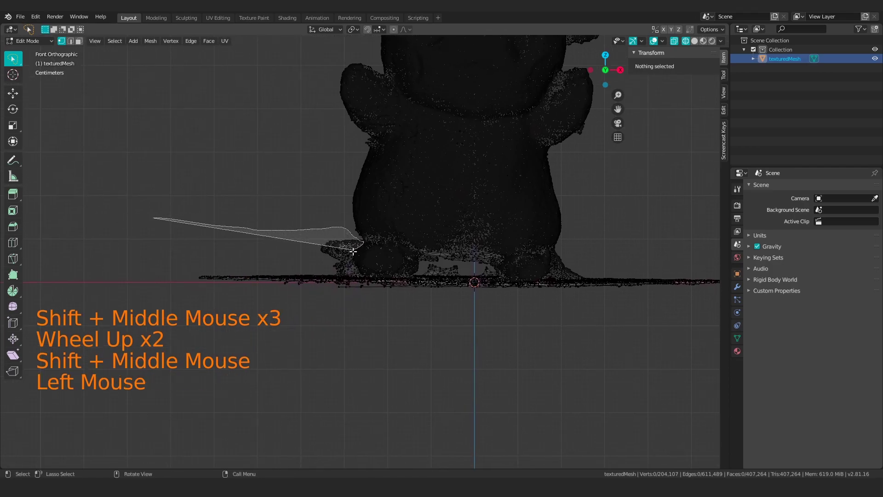
middle_click(370, 284)
scroll("up", 3)
left_click(120, 306)
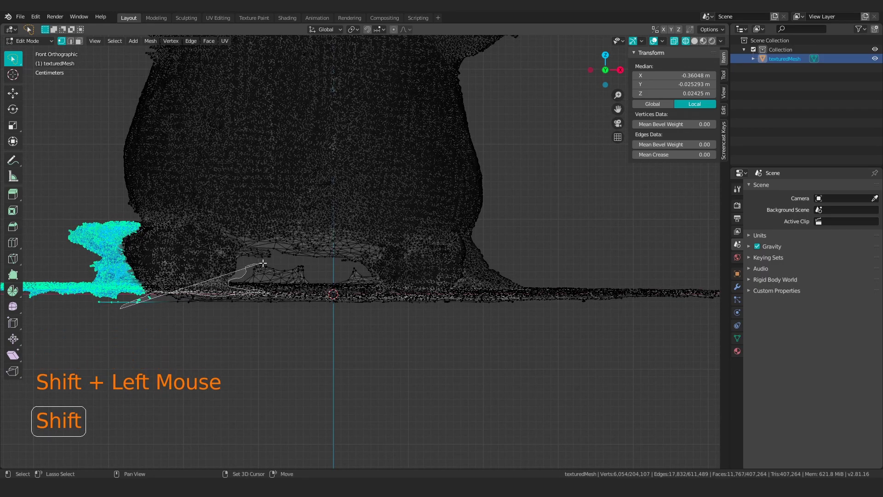
key("x")
left_click(234, 274)
key("x")
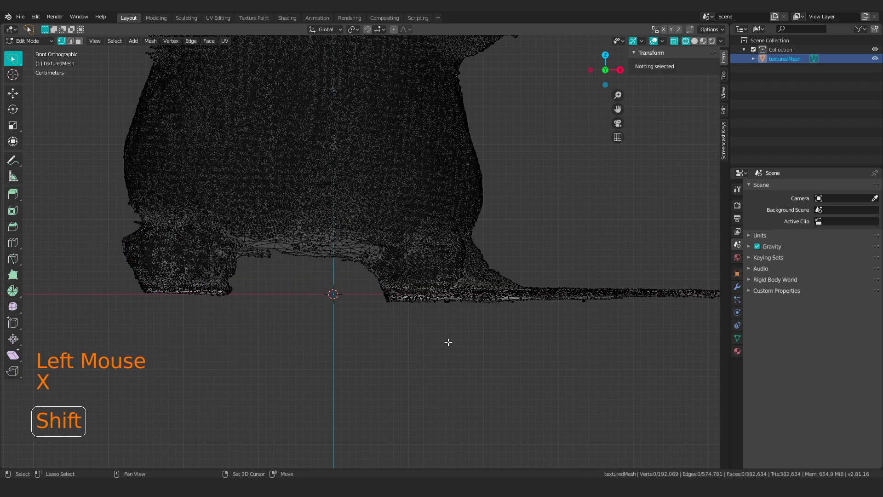
- Delete the flat floor strip at the right of the model
middle_click(395, 345)
left_click(275, 281)
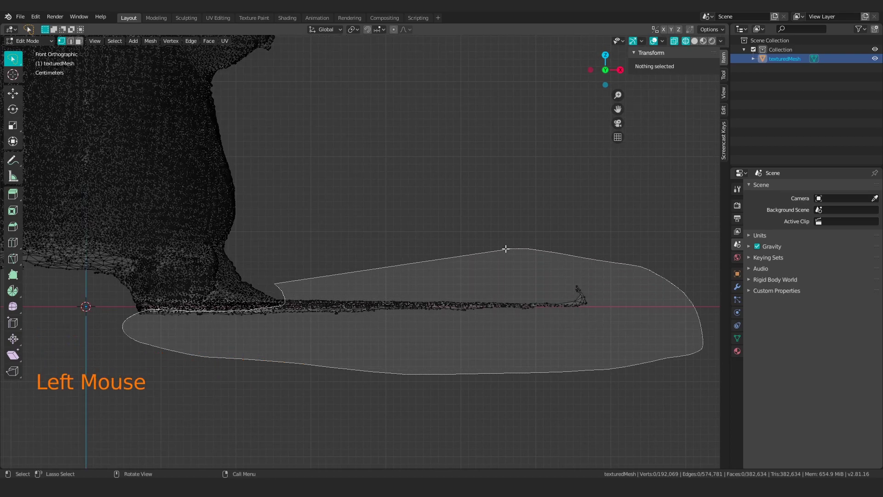
key("x")
middle_click(390, 178)
scroll("down", 3)
middle_click(255, 168)
scroll("down", 3)
middle_click(289, 177)
scroll("up", 3)
middle_click(333, 201)
- Delete leftover scan pieces and select part of the floor patch under the feet
left_click(332, 195)
left_click(386, 211)
key("x")
middle_click(508, 280)
middle_click(440, 278)
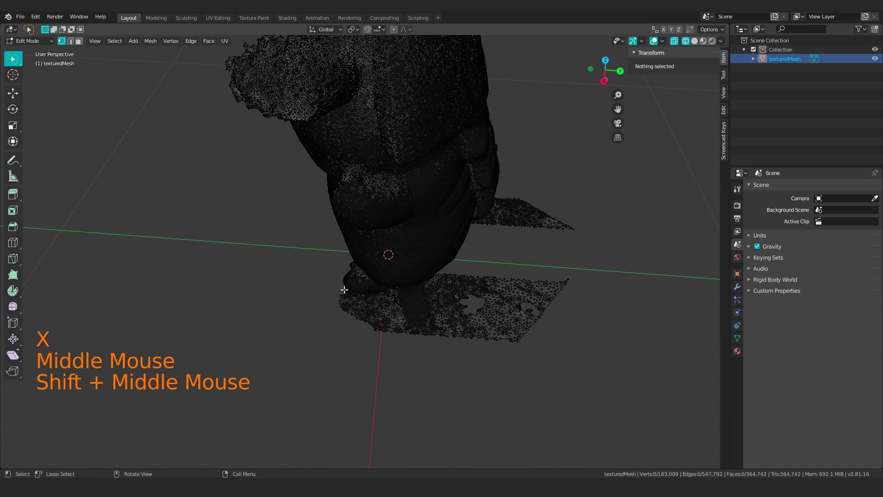
left_click(338, 290)
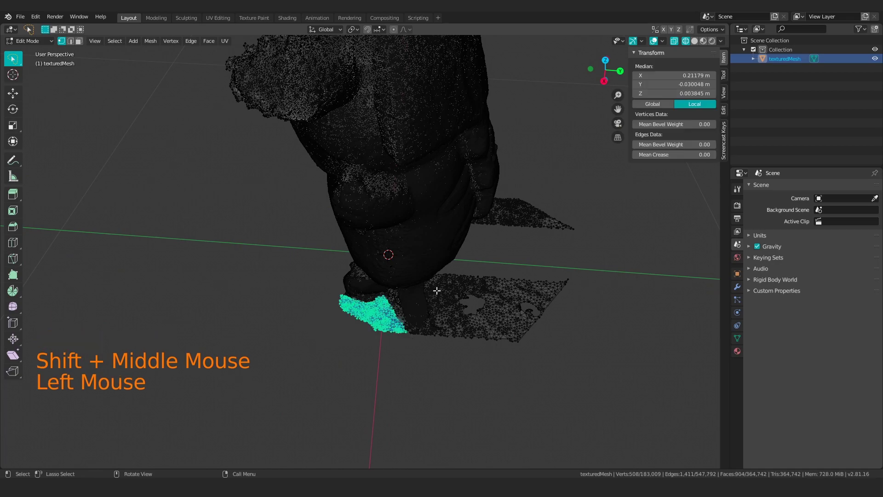
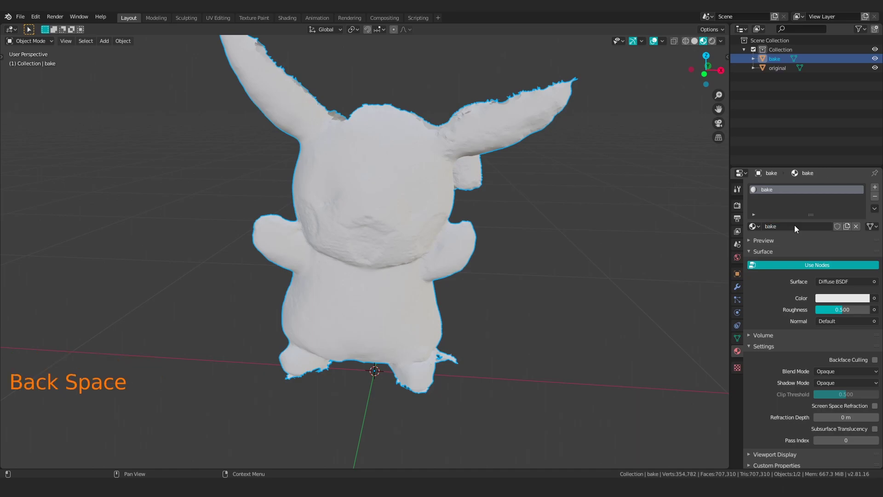
- Set the bake copy's material colour to red
left_click(851, 304)
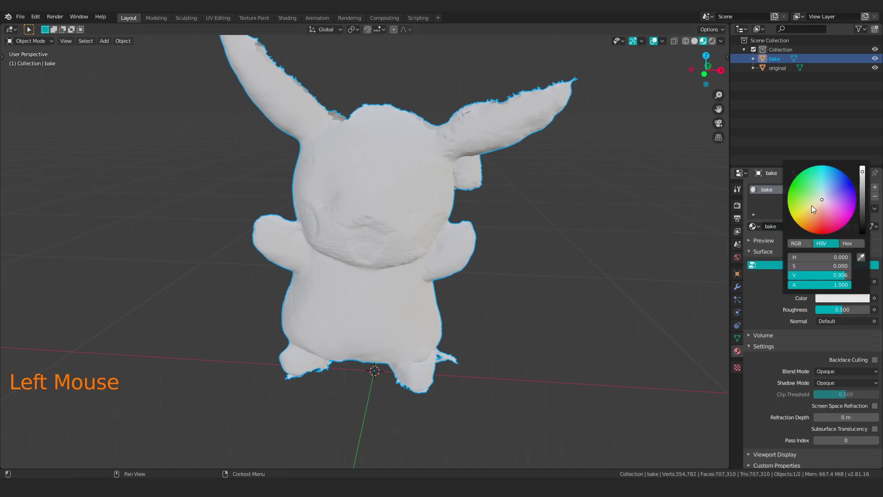
left_click(640, 255)
scroll("down", 3)
scroll("up", 3)
middle_click(473, 276)
- Add a Remesh modifier in Smooth mode at octree depth 6 and apply it
left_click(744, 293)
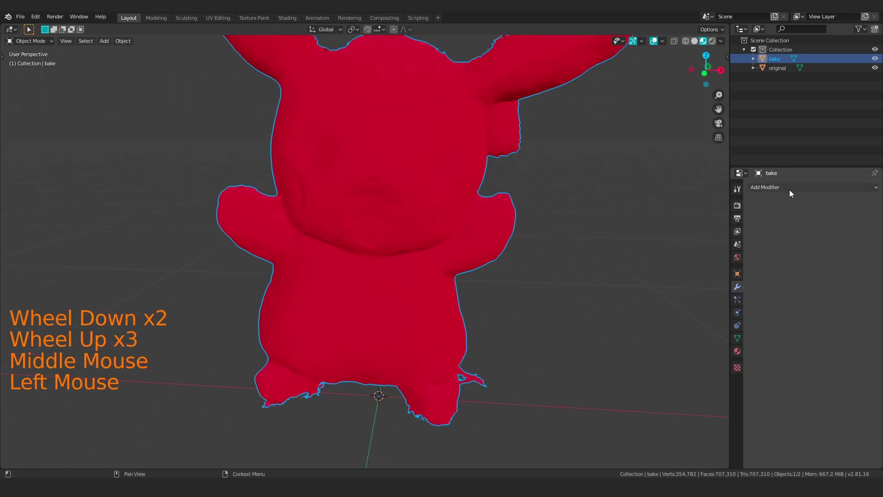
left_click(794, 194)
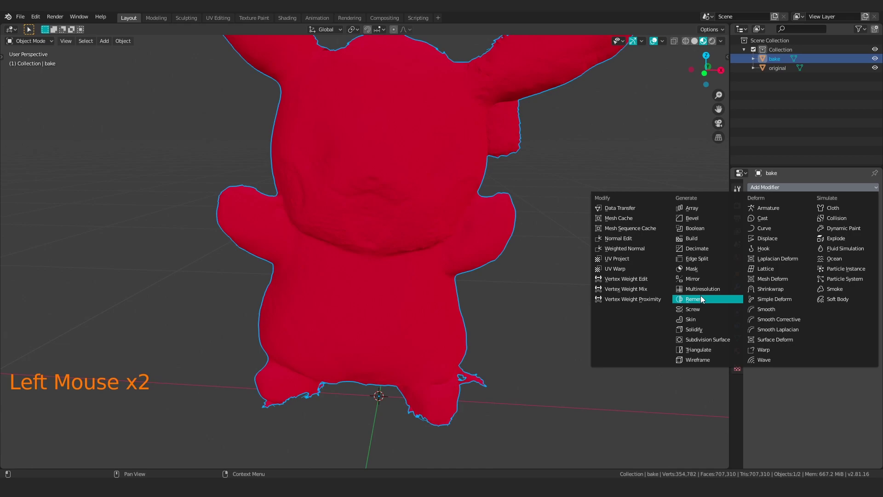
left_click(801, 232)
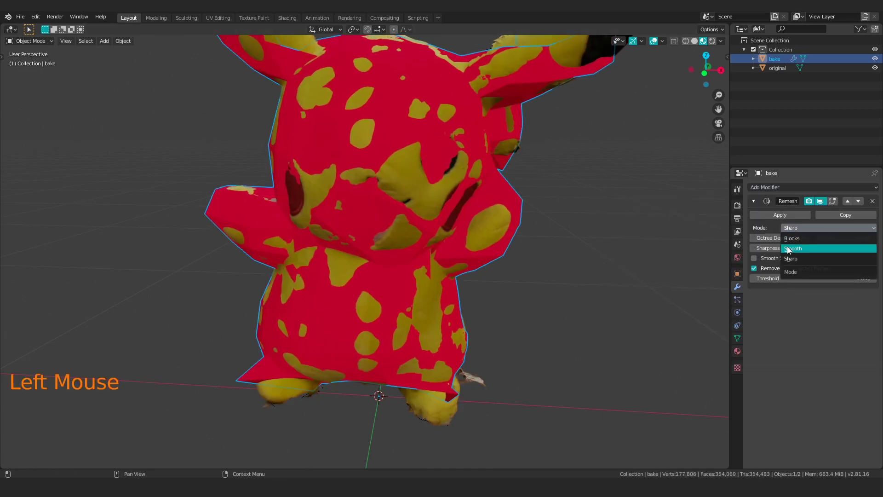
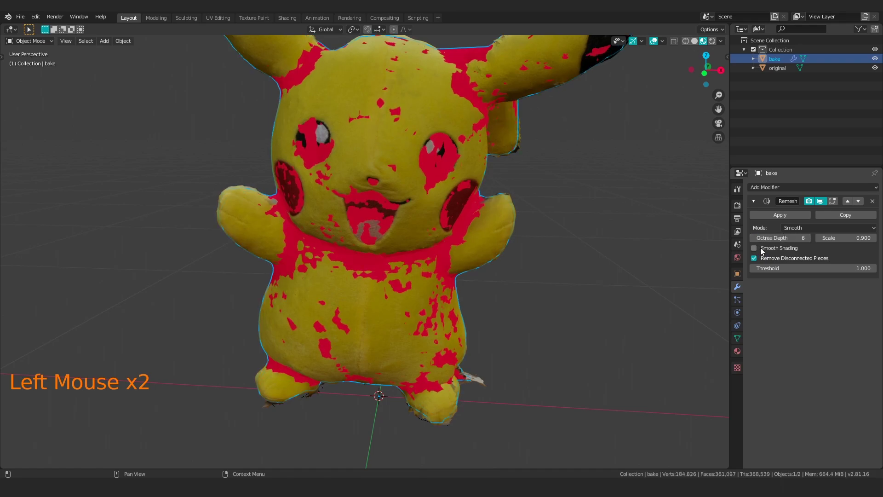
left_click(769, 217)
left_click(768, 217)
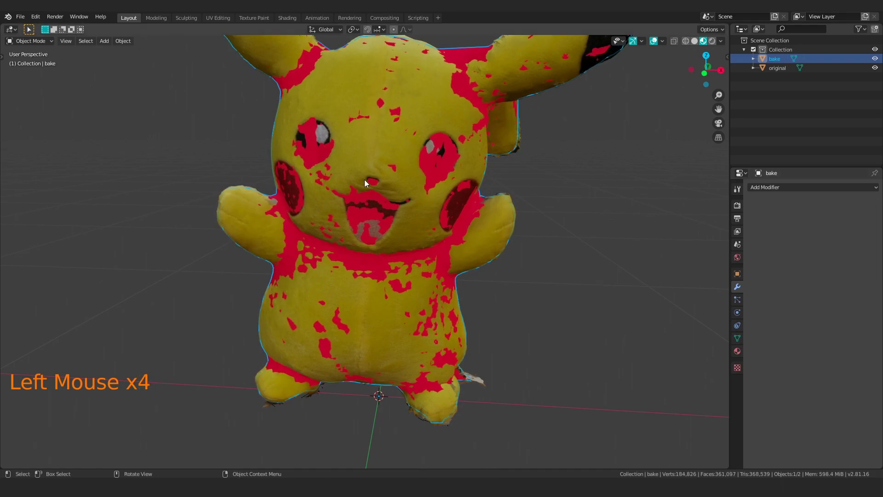
scroll("down", 3)
scroll("up", 3)
scroll("down", 3)
middle_click(456, 207)
- Inflate the bake shell slightly over the original and return to Object Mode
middle_click(468, 239)
key("Tab")
key("a")
key("alt+s")
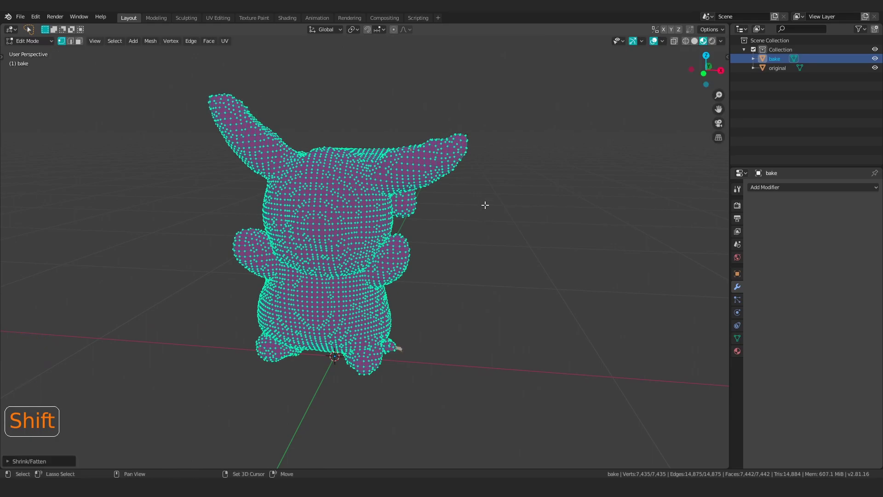
middle_click(437, 204)
key("Tab")
middle_click(415, 211)
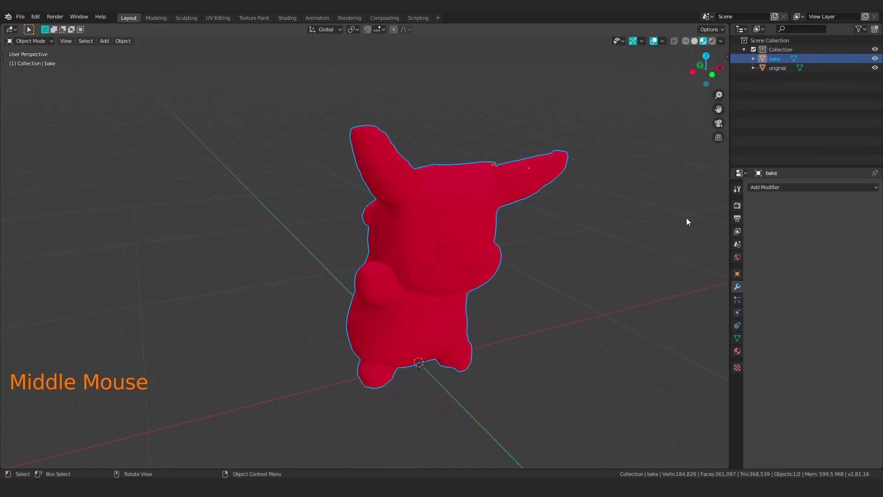
- Add a Remesh modifier in Smooth mode and inspect the surface
left_click(788, 187)
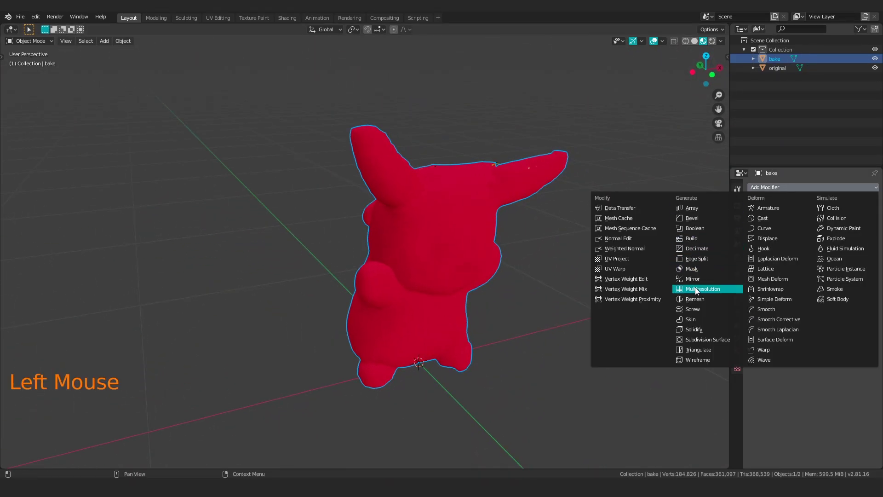
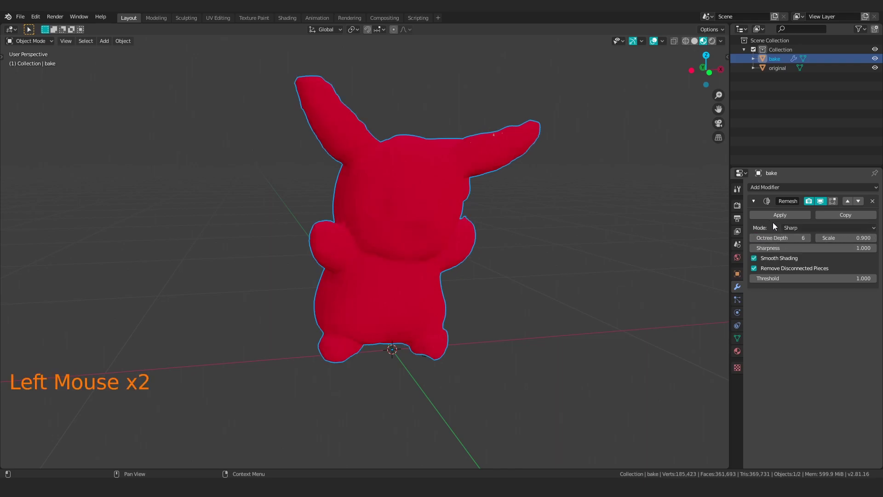
double_click(798, 225)
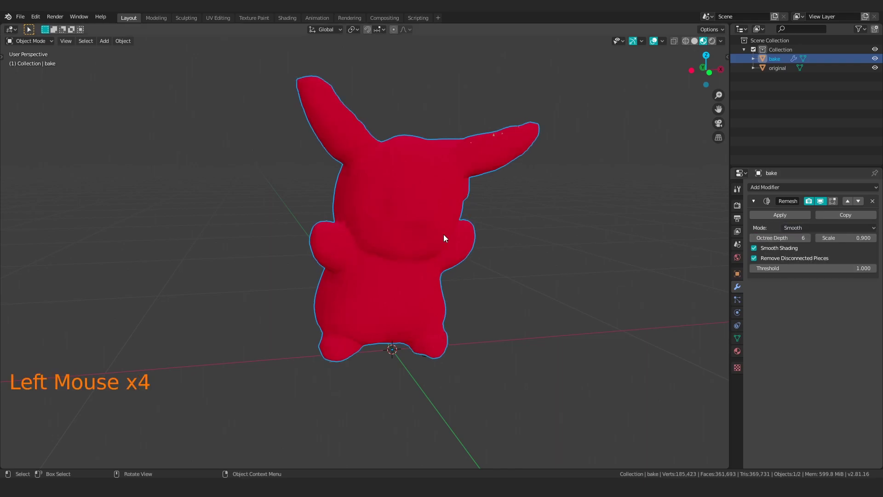
middle_click(409, 235)
scroll("up", 3)
middle_click(316, 242)
middle_click(396, 214)
middle_click(429, 311)
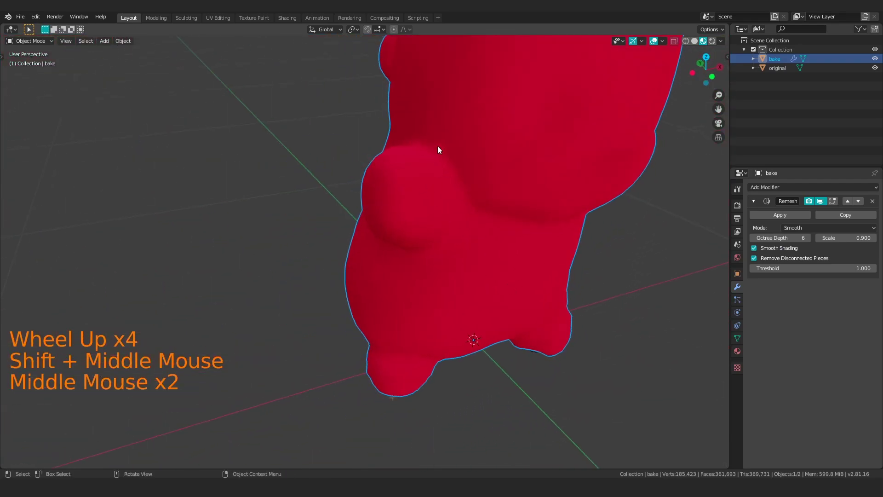
middle_click(441, 151)
- Apply the smooth remesh, giving a dense surface of about 185,000 vertices
left_click(798, 217)
scroll("down", 3)
middle_click(449, 218)
scroll("up", 3)
middle_click(460, 169)
scroll("down", 3)
middle_click(427, 191)
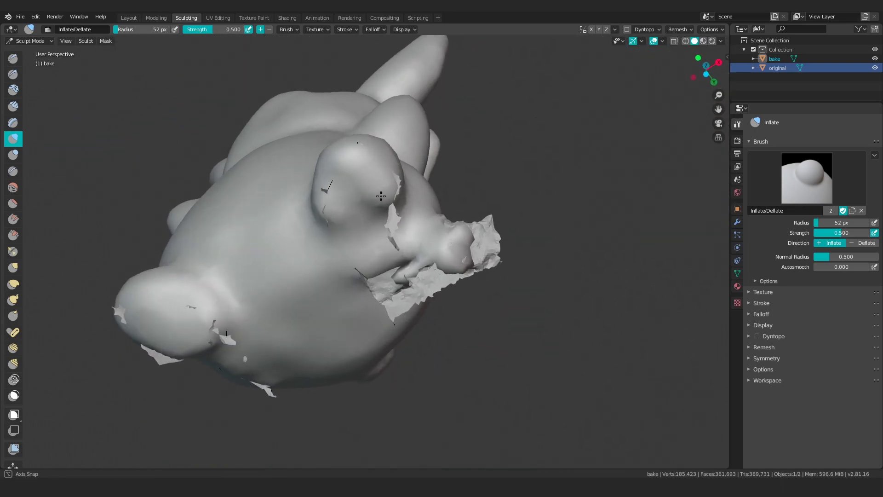
middle_click(127, 19)
left_click(127, 19)
scroll("down", 3)
middle_click(359, 238)
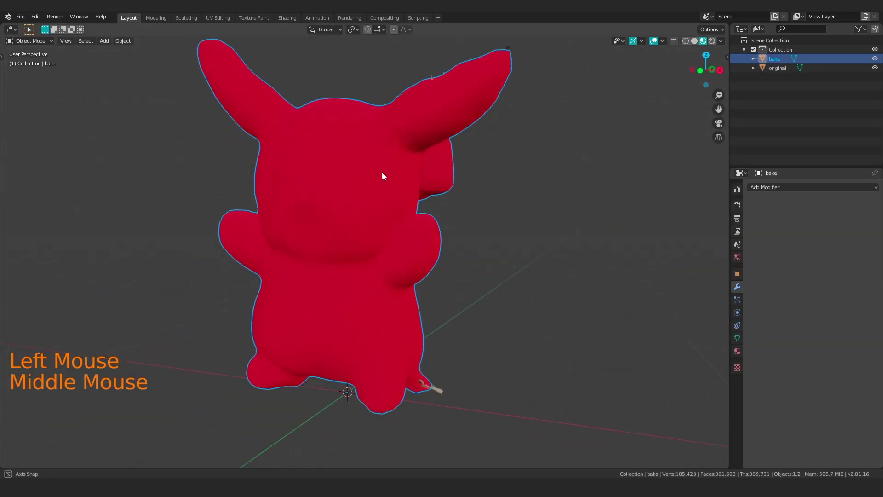
- Add a planar Decimate modifier delimited by UVs with a 12° angle limit
scroll("down", 3)
middle_click(386, 169)
scroll("up", 3)
middle_click(399, 236)
scroll("down", 3)
middle_click(411, 208)
left_click(803, 194)
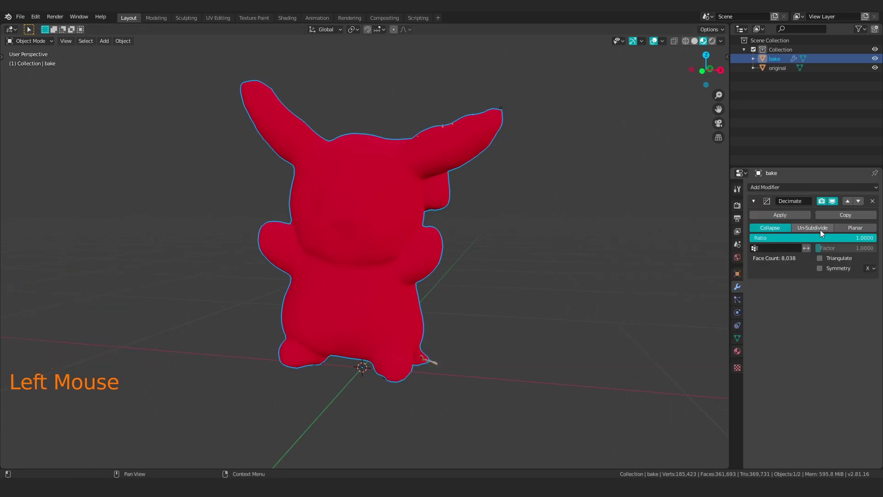
left_click(864, 230)
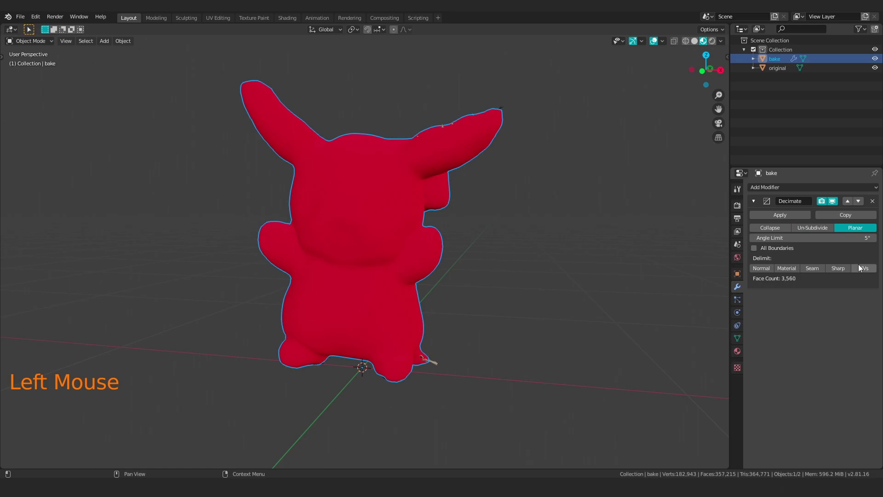
left_click(869, 268)
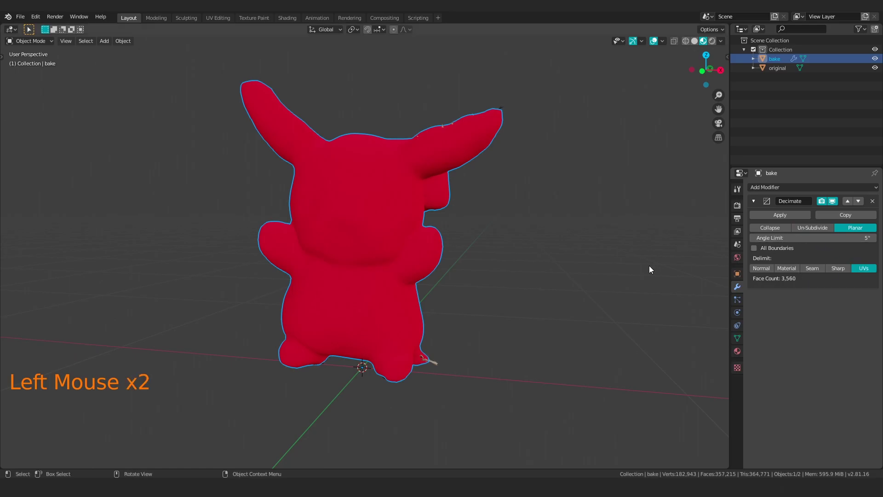
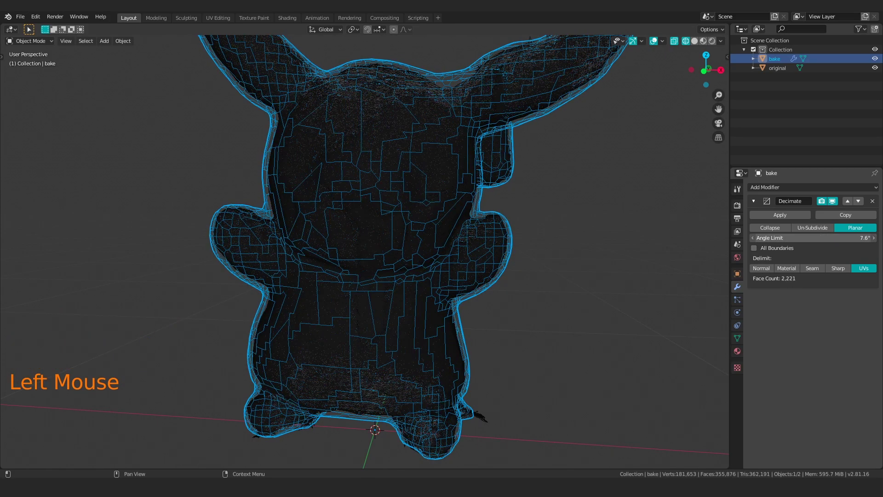
- Inspect the wireframe overlay and apply the planar decimation, about 1,100 faces
key("ctrl+z")
scroll("down", 3)
middle_click(573, 219)
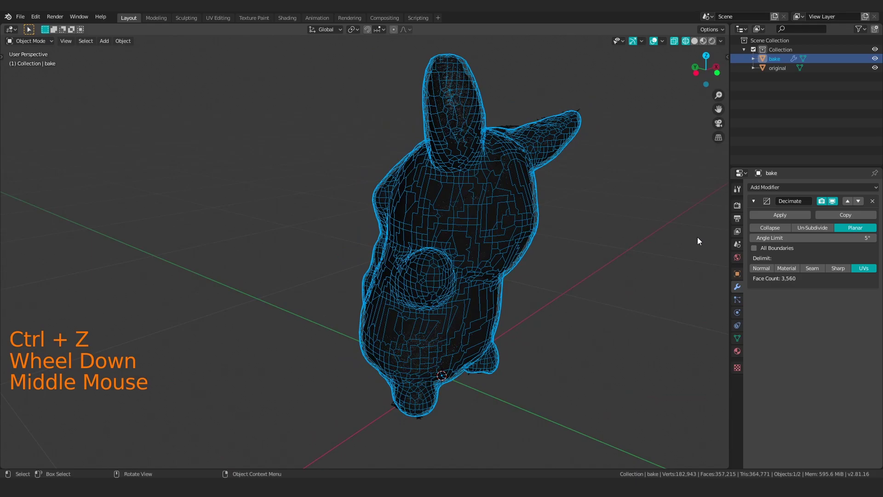
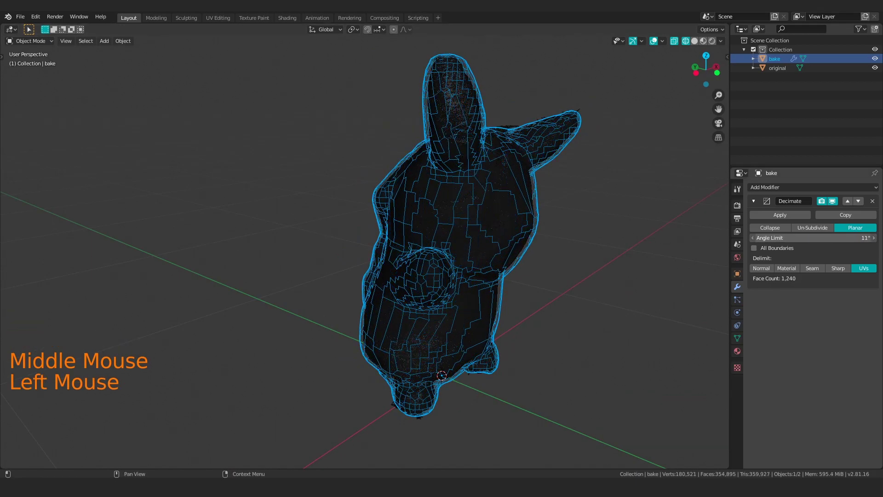
middle_click(477, 254)
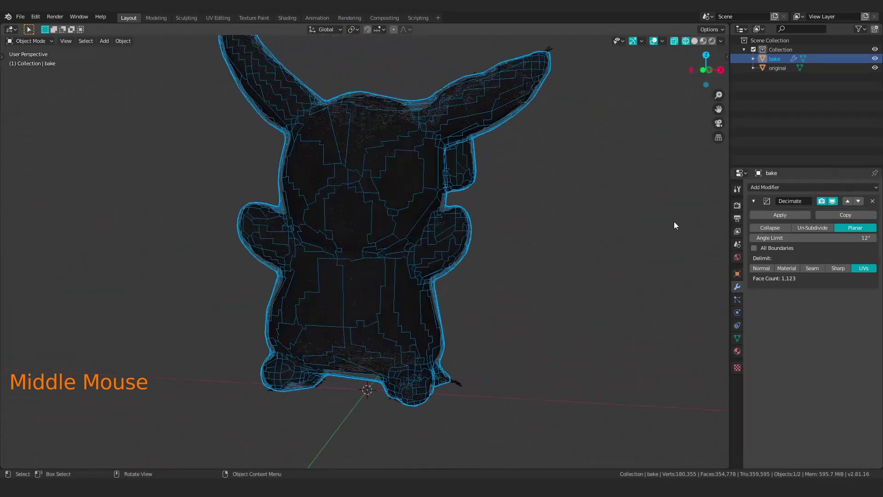
left_click(771, 216)
left_click(772, 194)
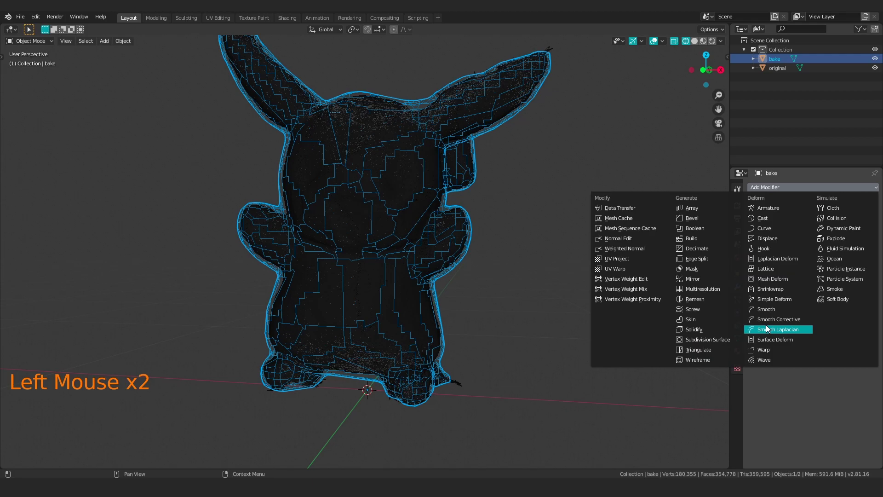
- Triangulate the bake copy, then add a collapse Decimate at ratio about 0.44
middle_click(543, 215)
left_click(780, 220)
middle_click(472, 250)
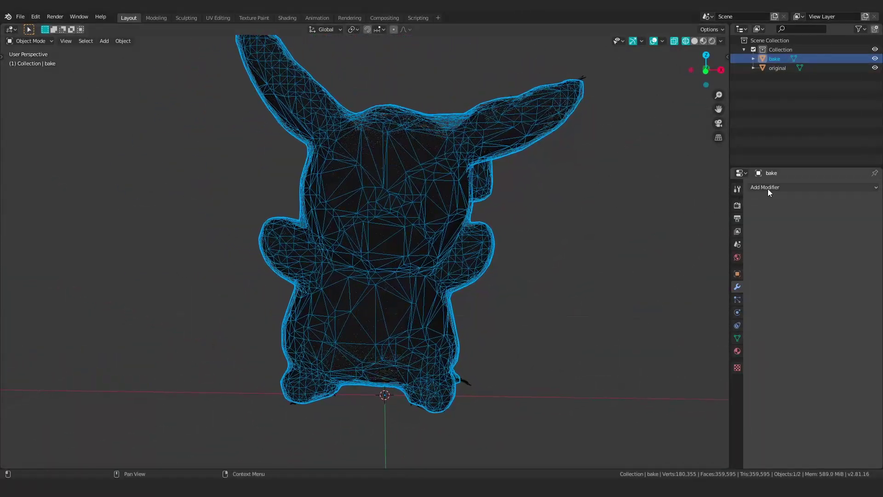
left_click(776, 192)
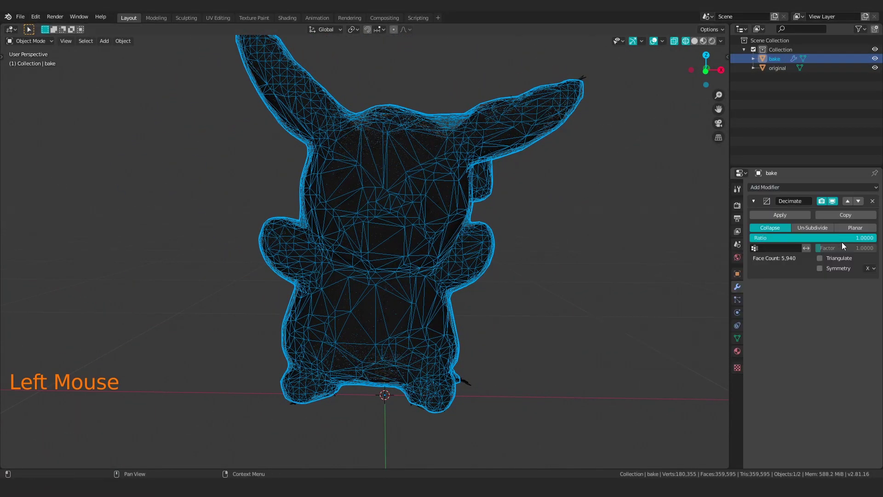
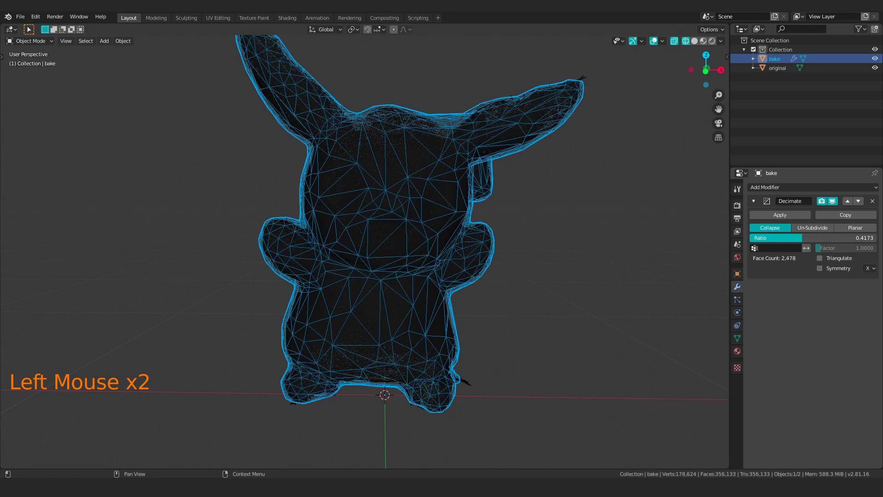
middle_click(546, 221)
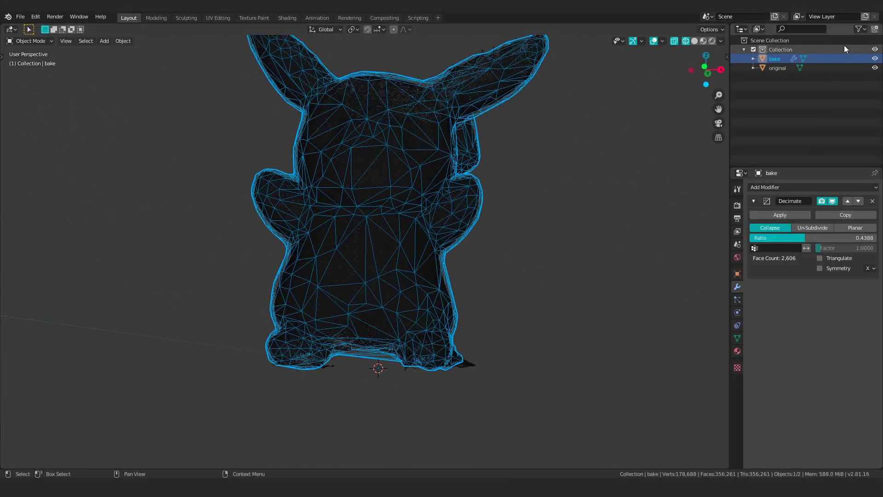
- Hide the original scan and apply the collapse decimation at ratio 0.216, leaving 1,282 triangles
left_click(881, 69)
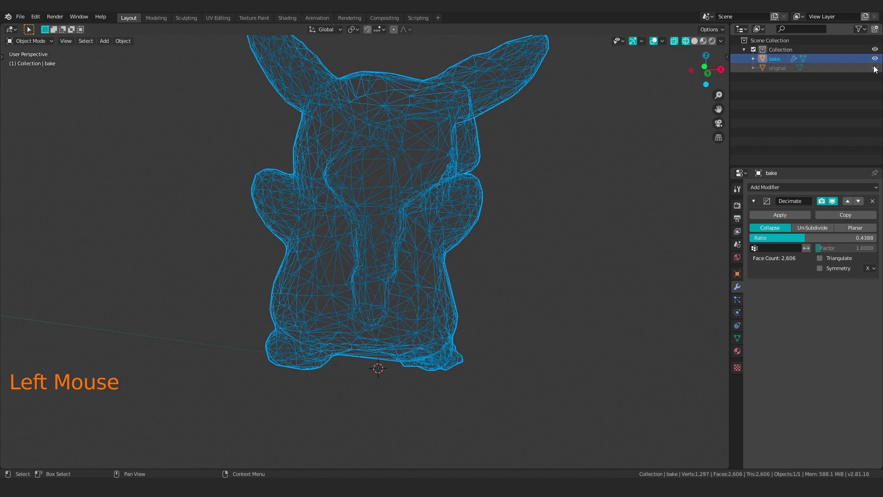
left_click(839, 238)
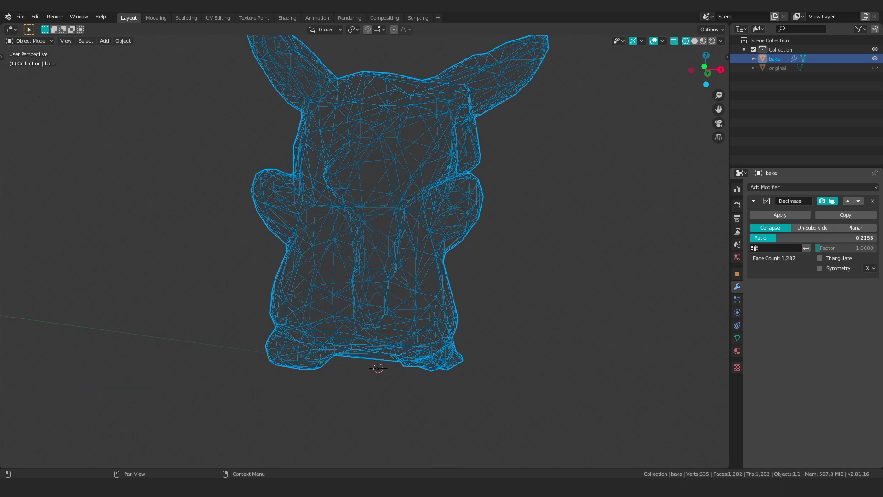
middle_click(439, 162)
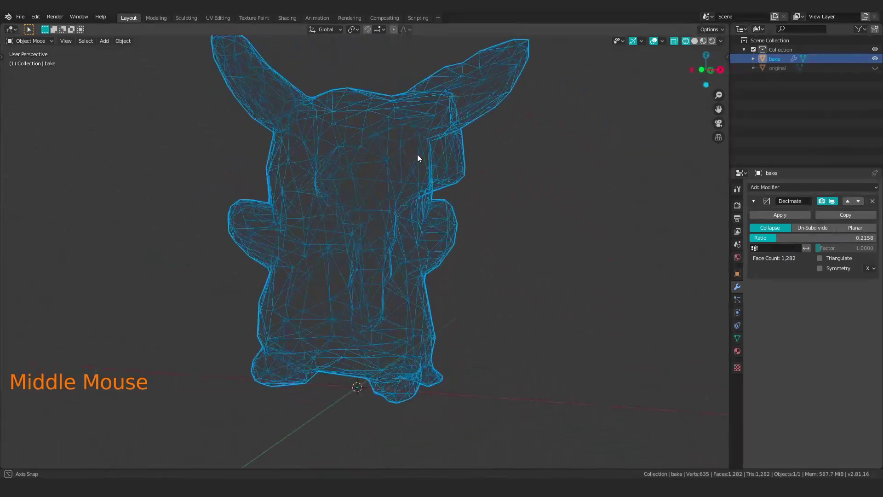
key("z")
middle_click(443, 169)
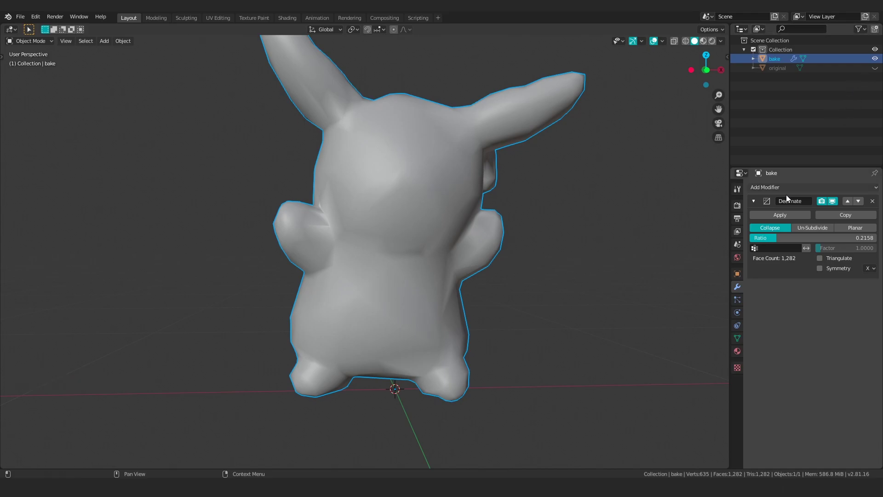
left_click(790, 214)
left_click(788, 220)
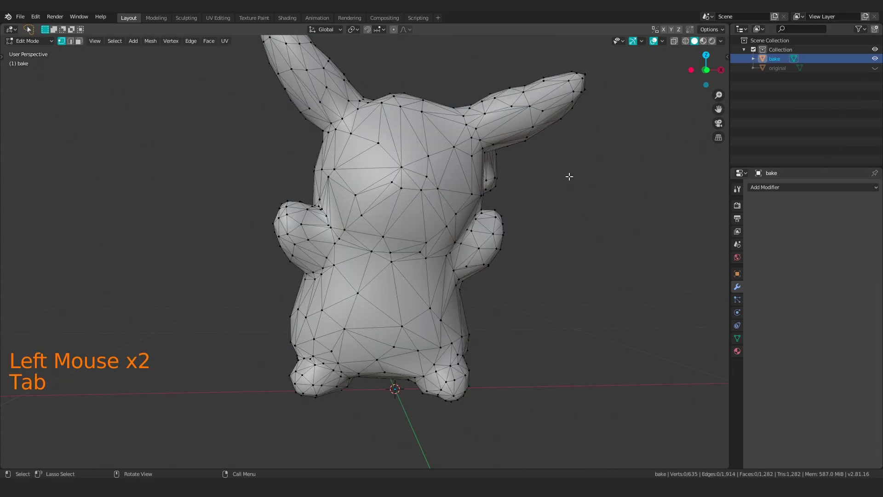